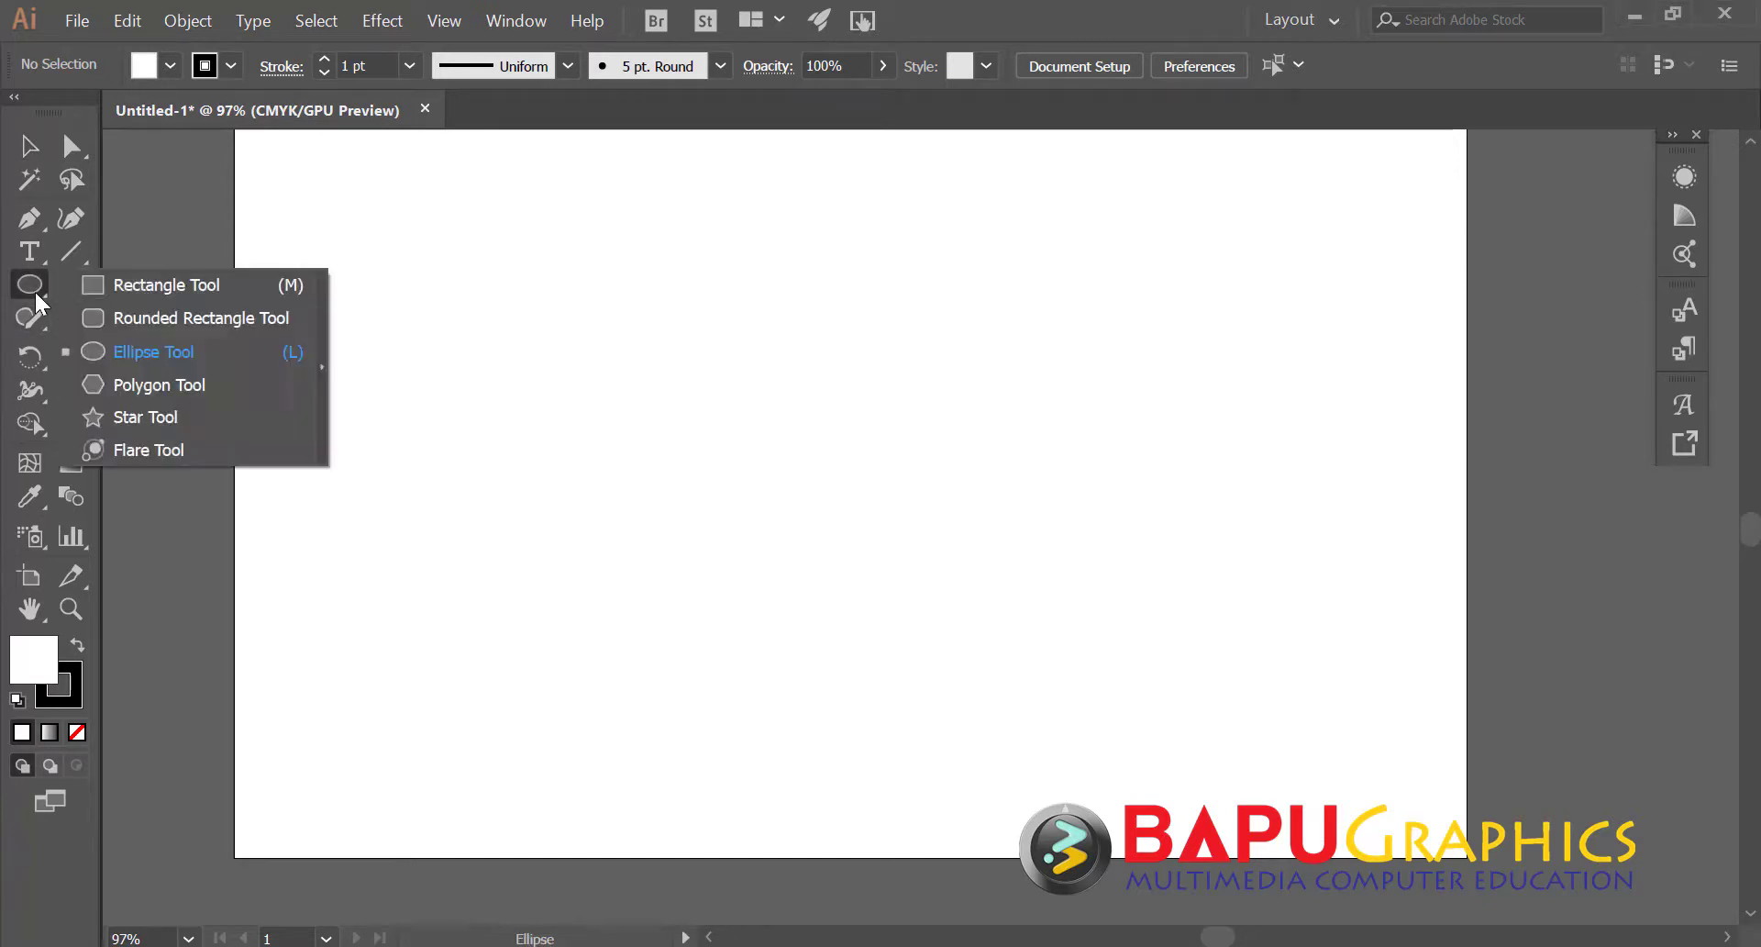
- Draw a rectangle near the top centre of the artboard and reach for the path commands
left_click_drag(173, 297, 639, 226)
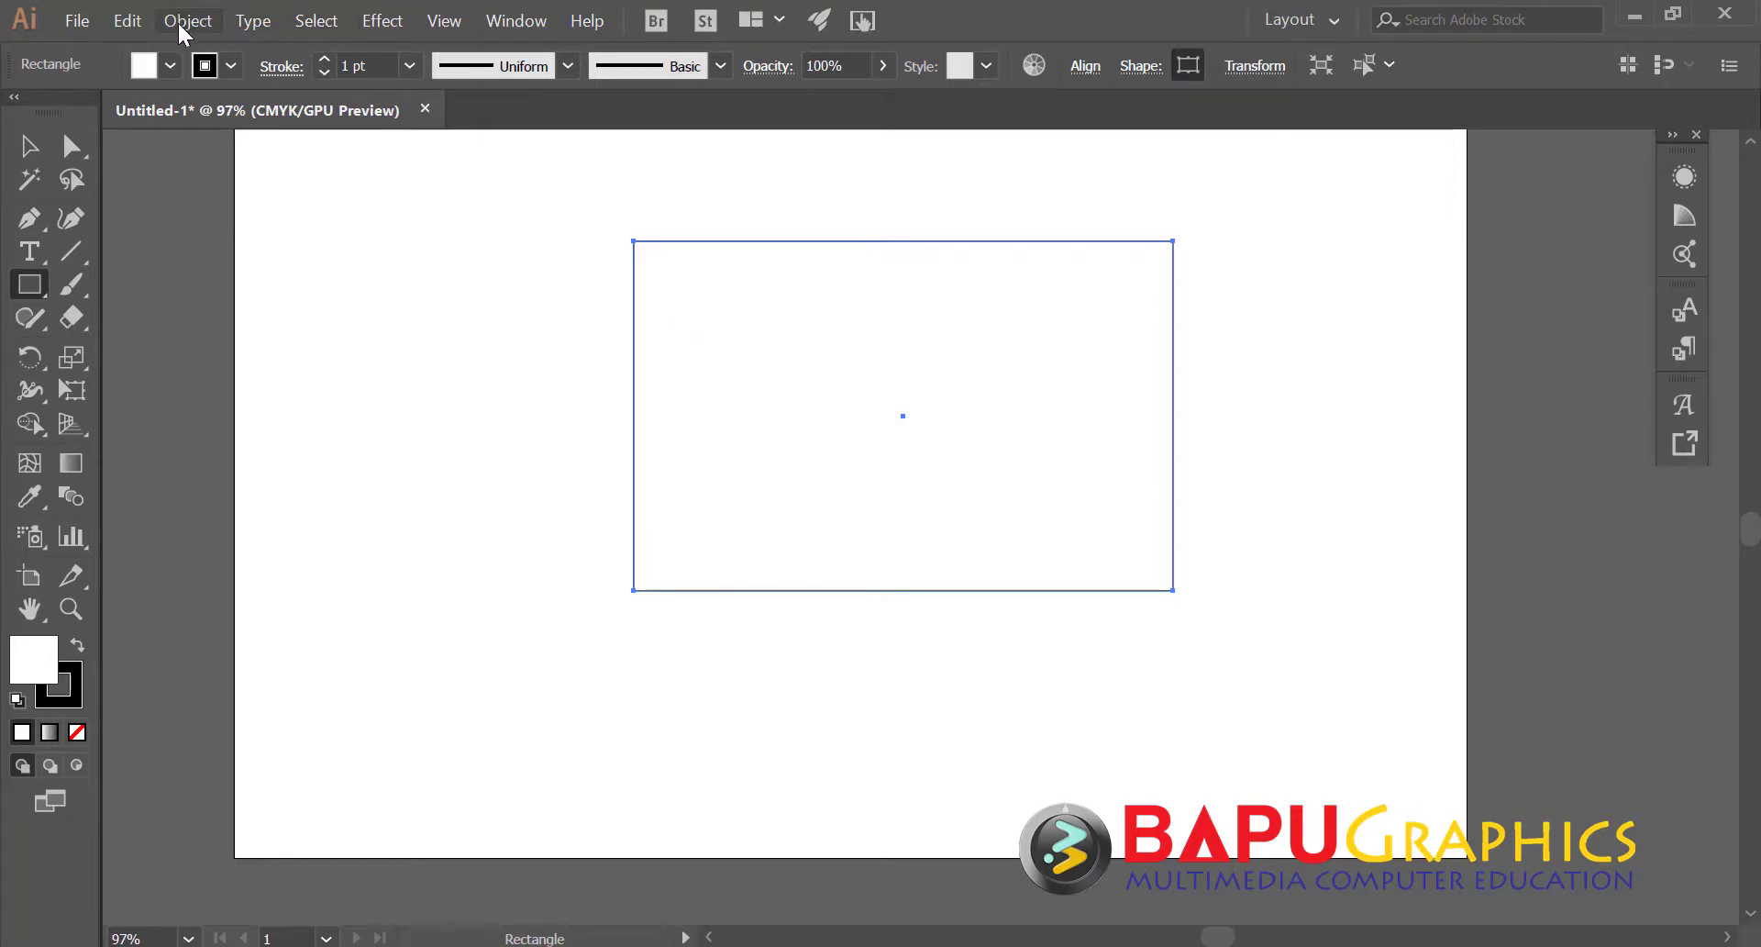
left_click(198, 36)
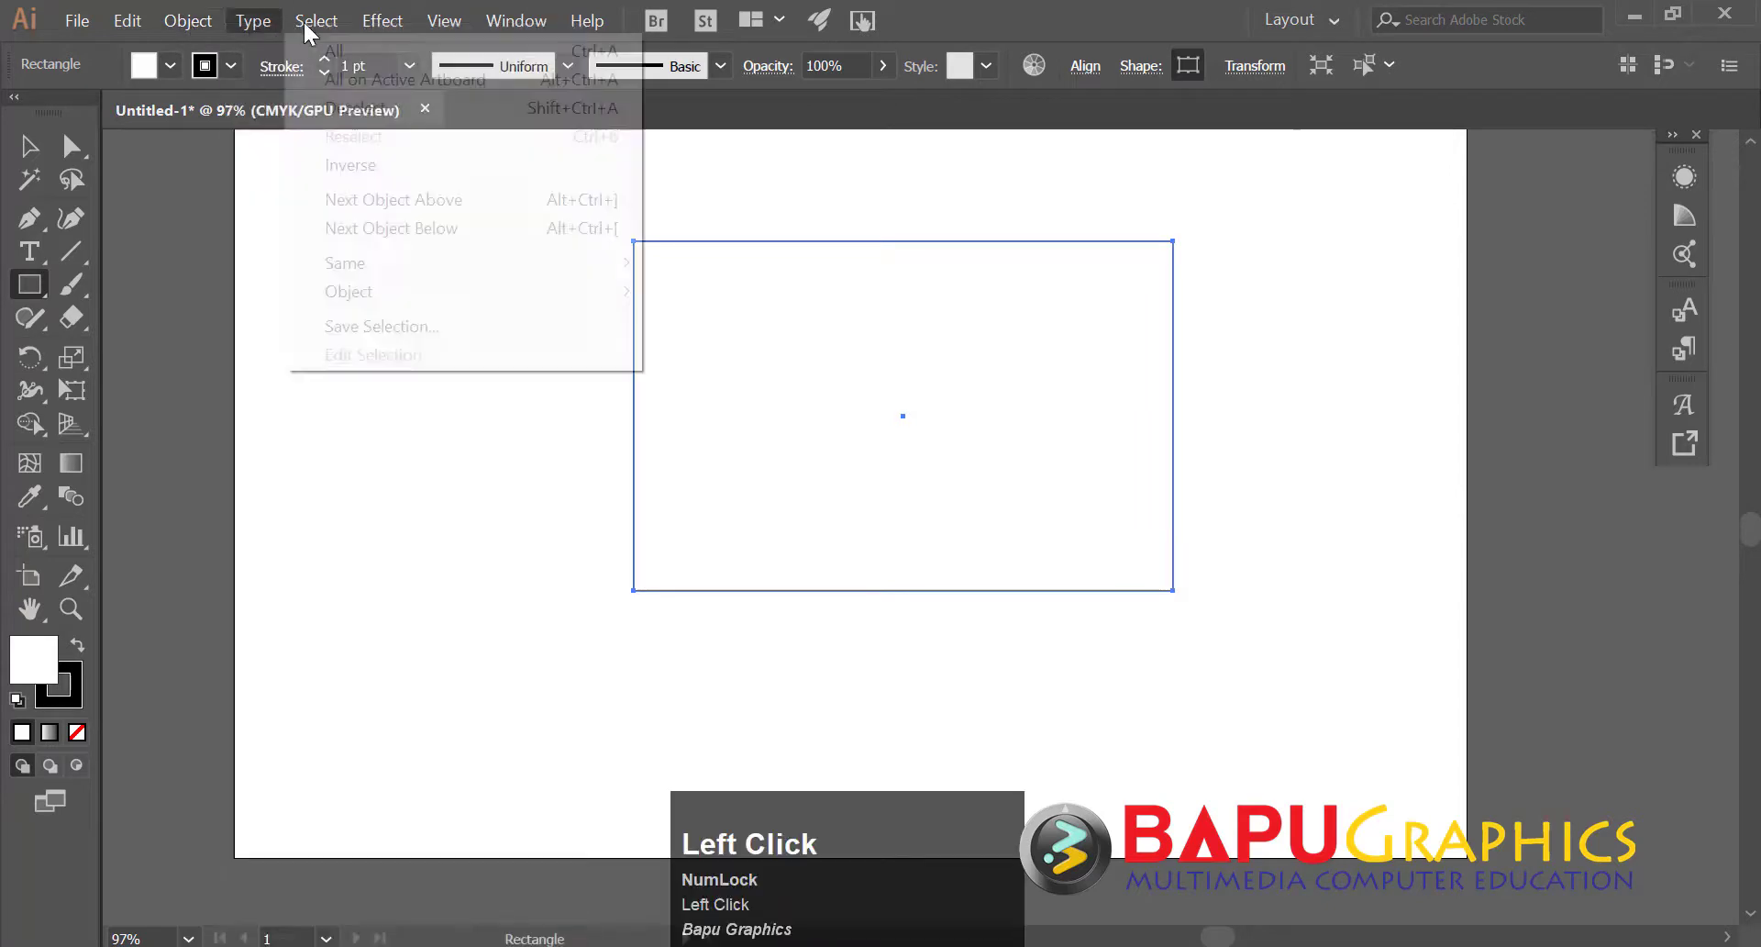
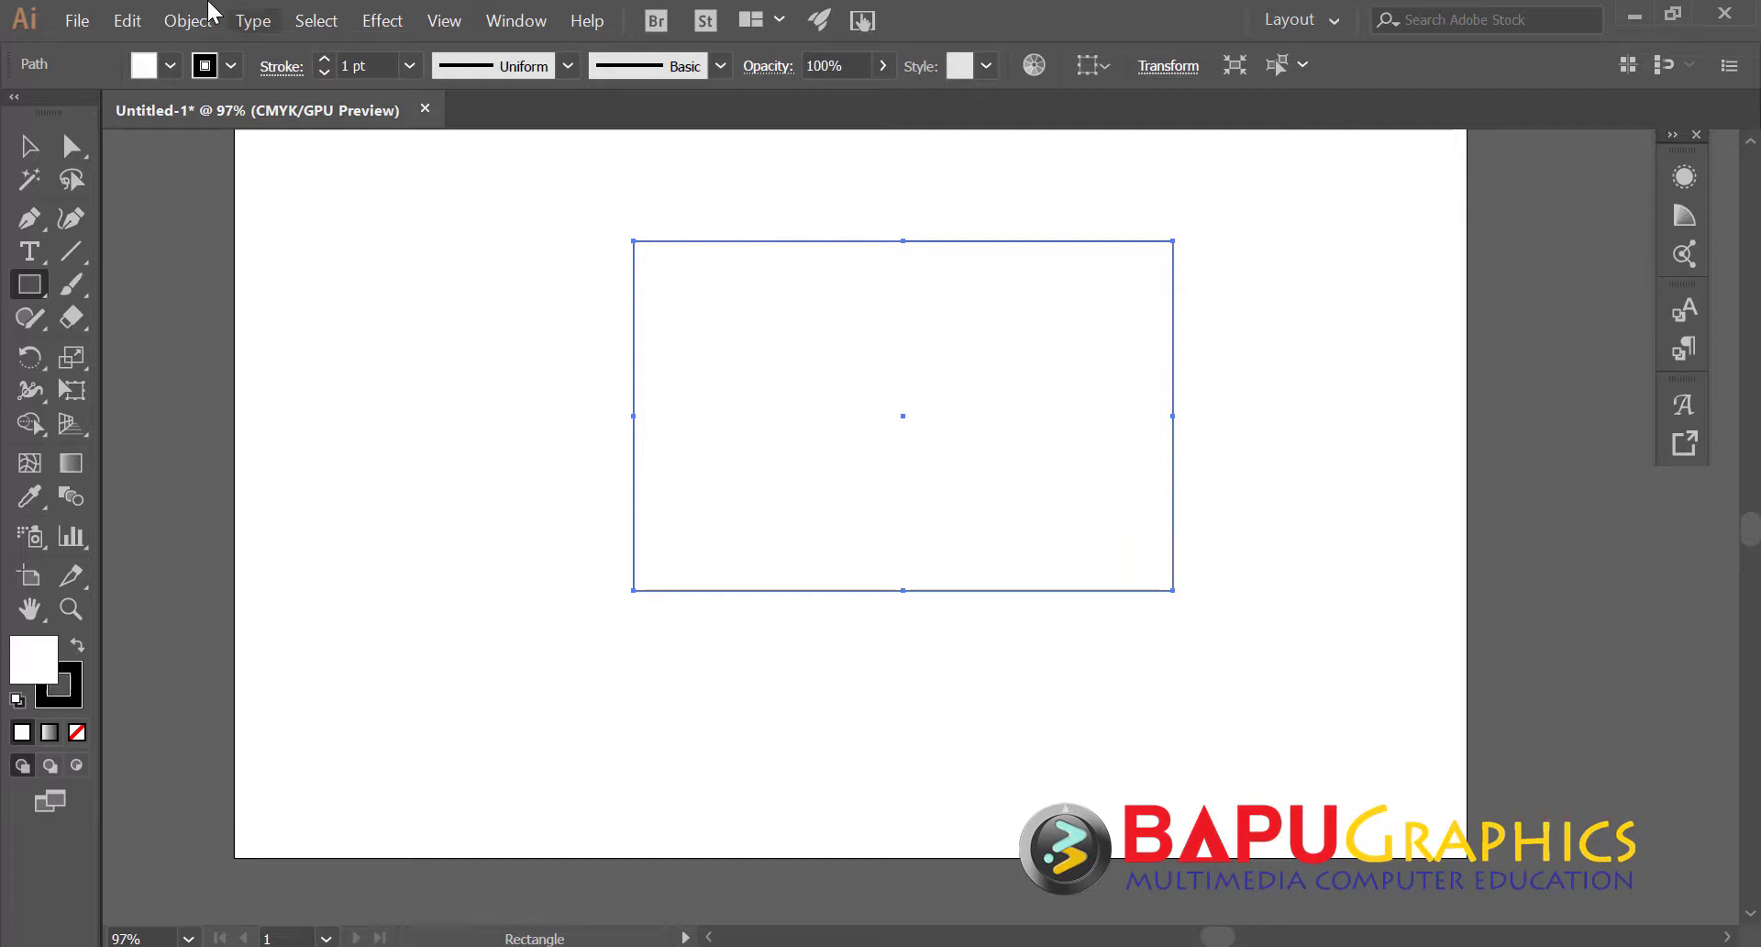
- Select the rectangle's anchor points for direct editing and add midway anchor points again
left_click_drag(1203, 670, 1156, 617)
key("ctrl+a")
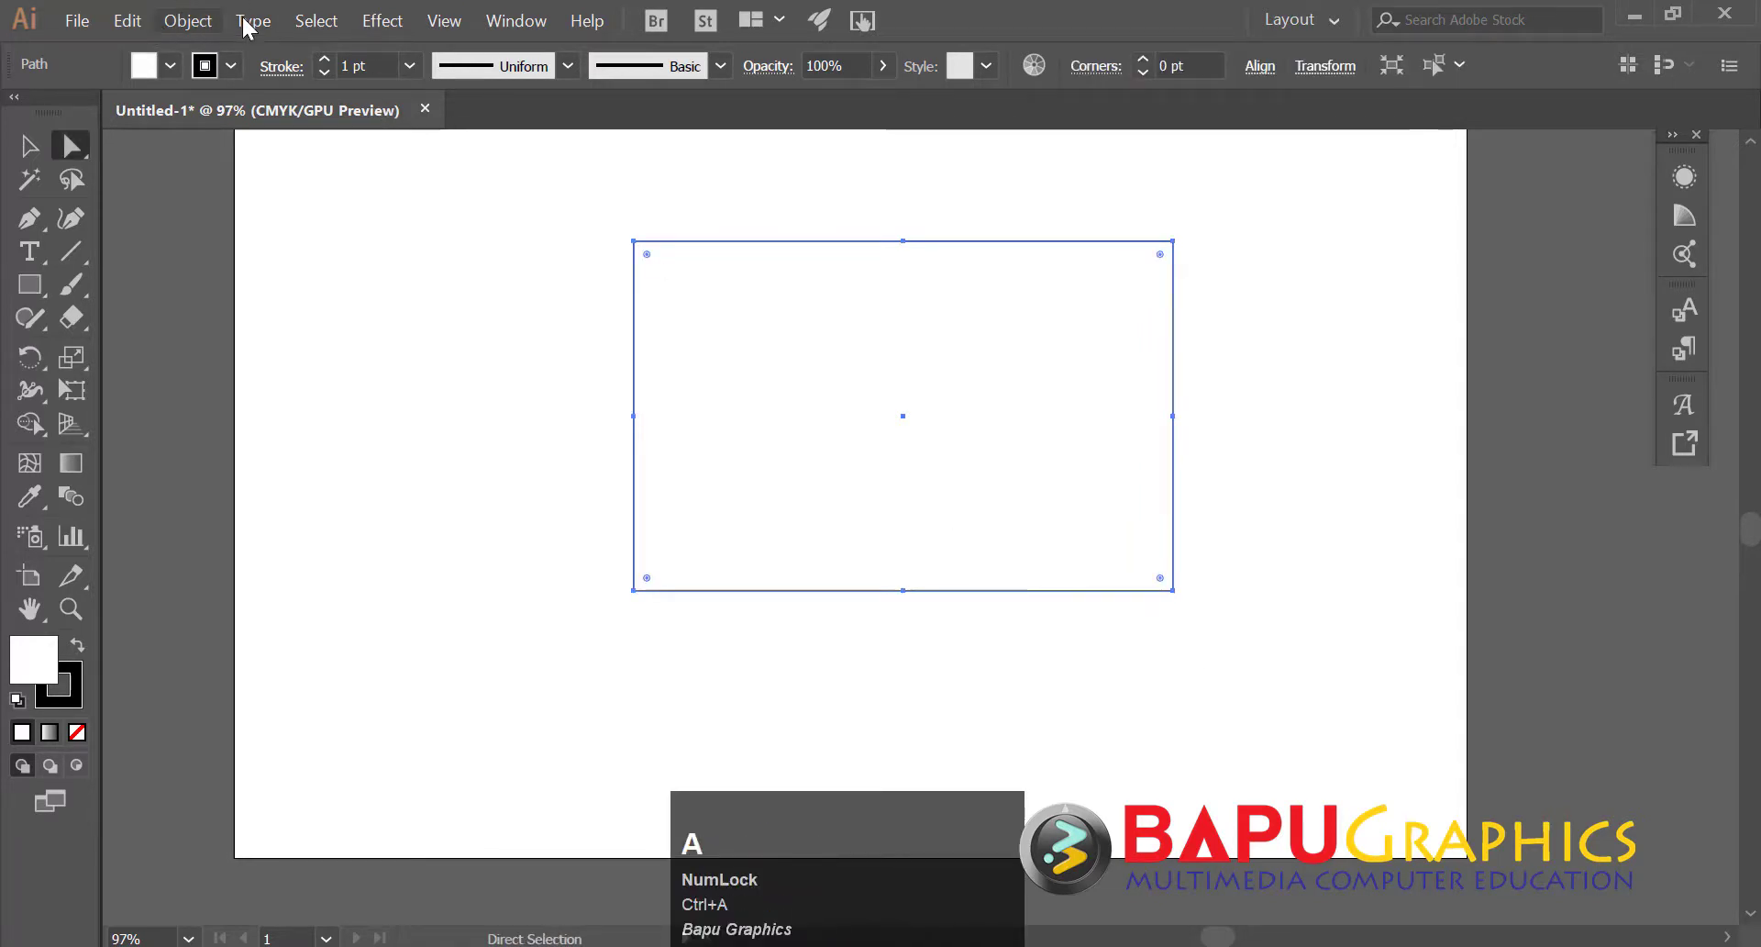
left_click(205, 37)
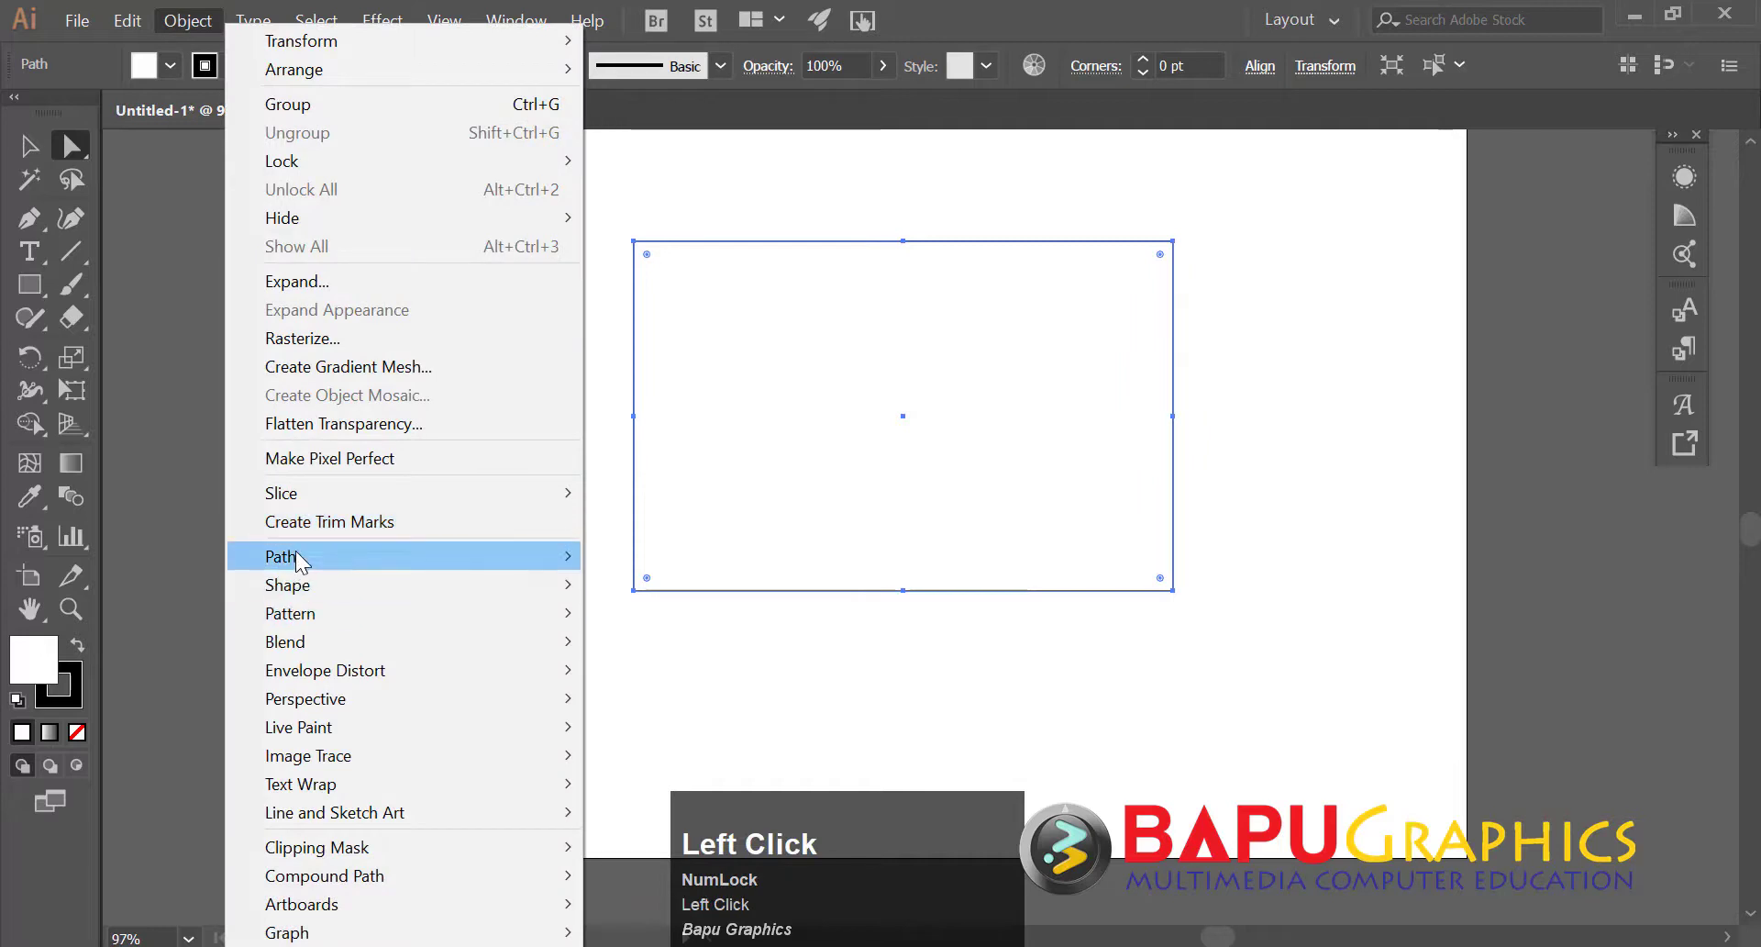
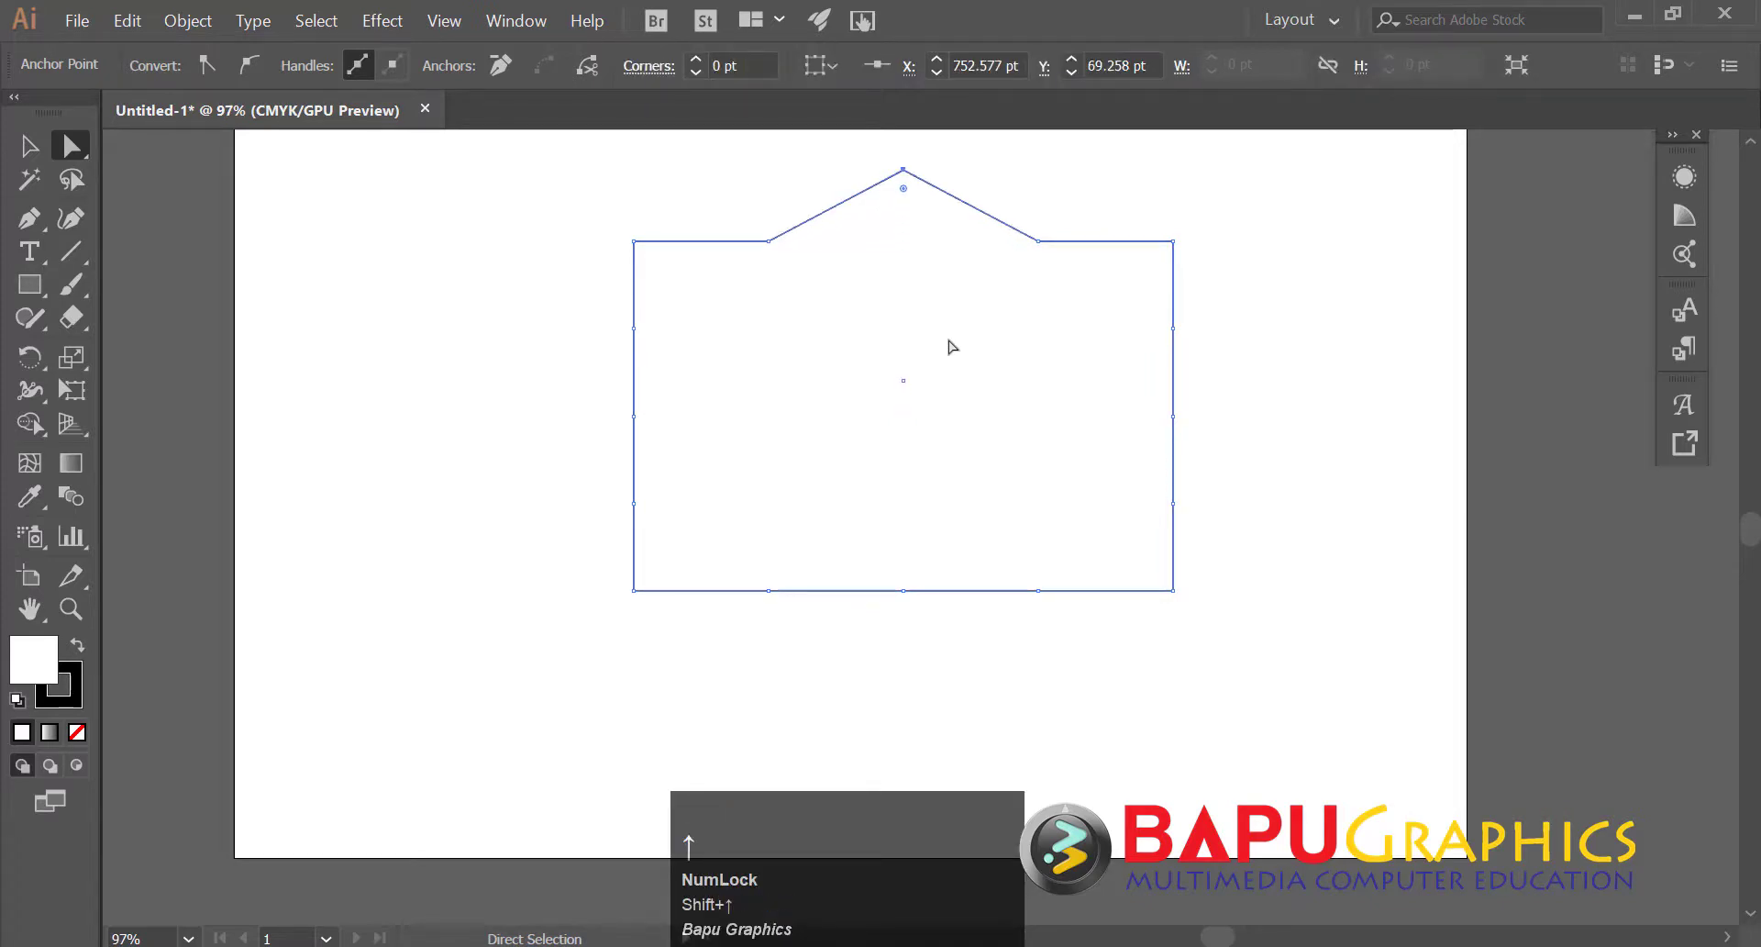
- Pull the bottom, left and right middle anchors outward into peaks, completing the eight-point badge
left_click_drag(917, 605, 949, 611)
key("shift+Down")
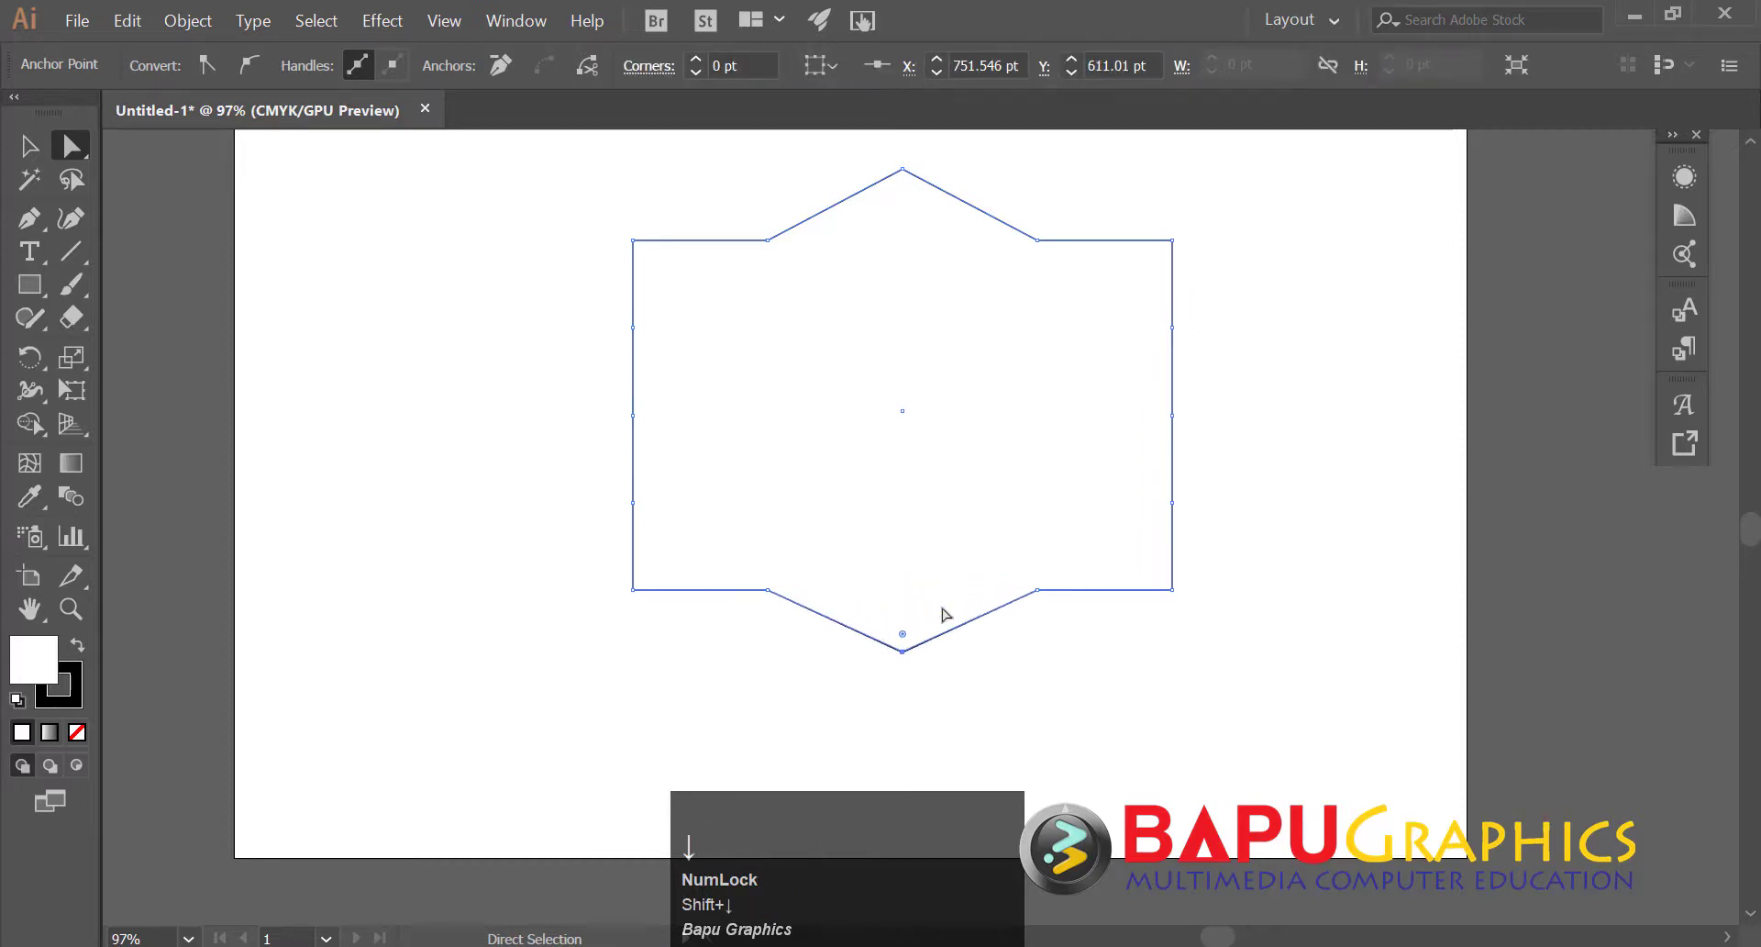
left_click_drag(604, 410, 1166, 504)
key("shift+Left")
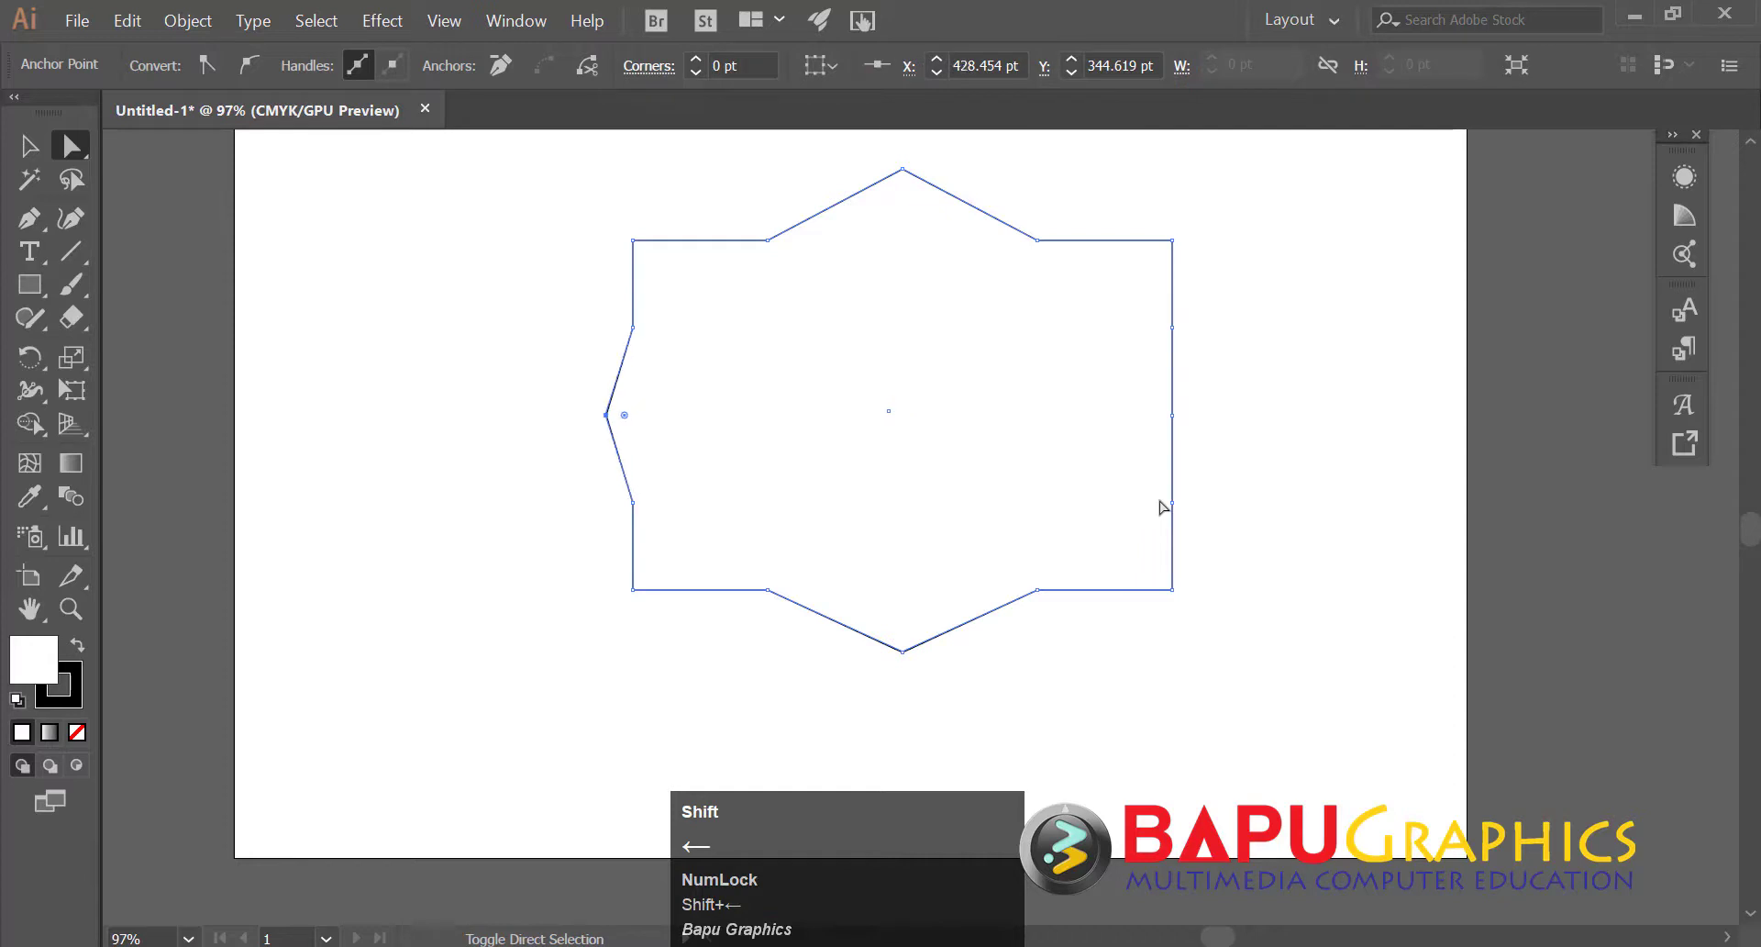
left_click_drag(1114, 449, 1203, 426)
key("shift+Right")
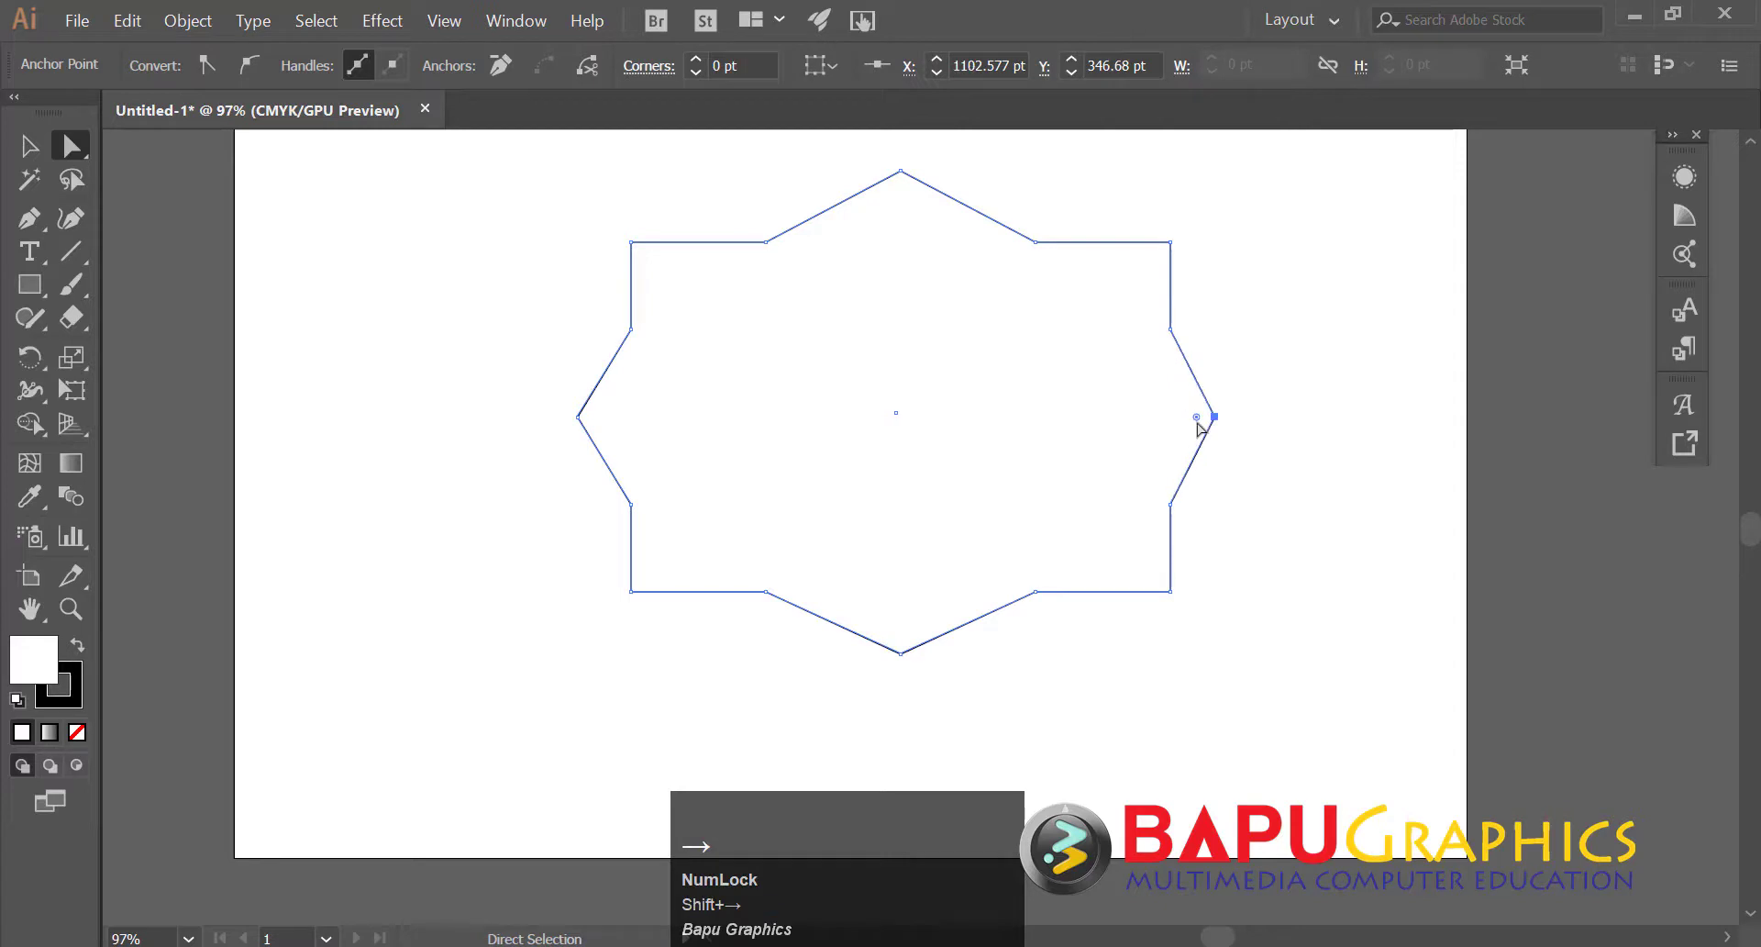
- Round every corner of the eight-point badge with the live corner widget
left_click_drag(1294, 201, 496, 580)
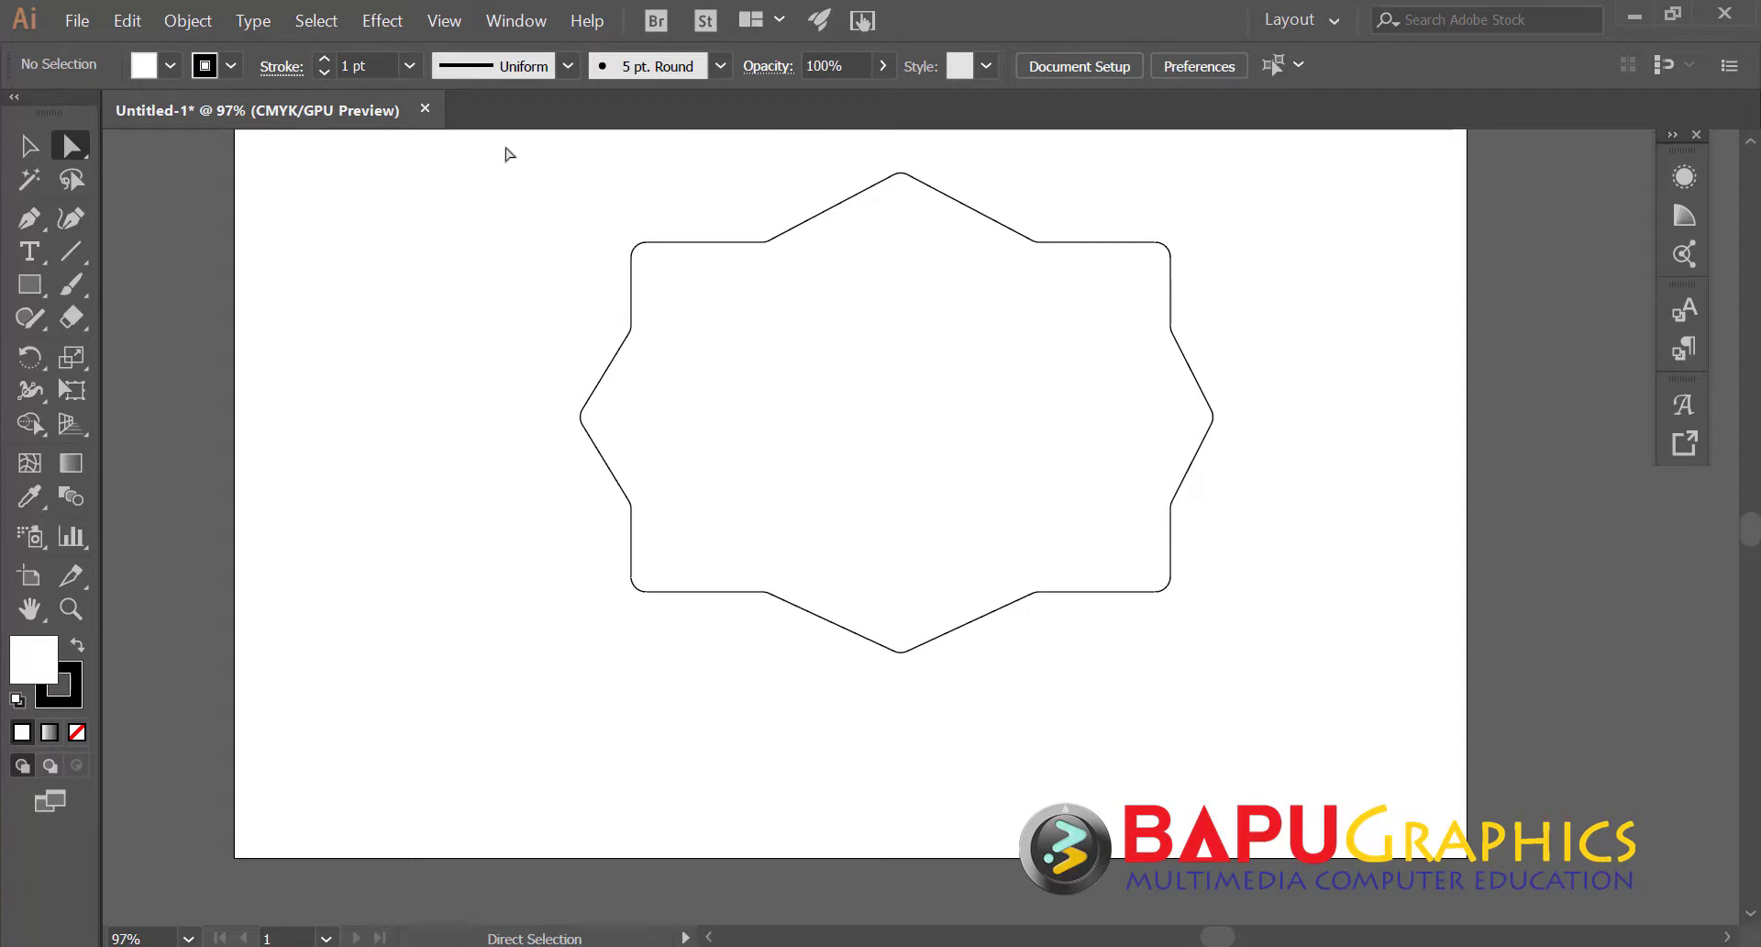
- Draw a circle right of the badge and add anchor points so it has eight
left_click_drag(404, 213, 1022, 526)
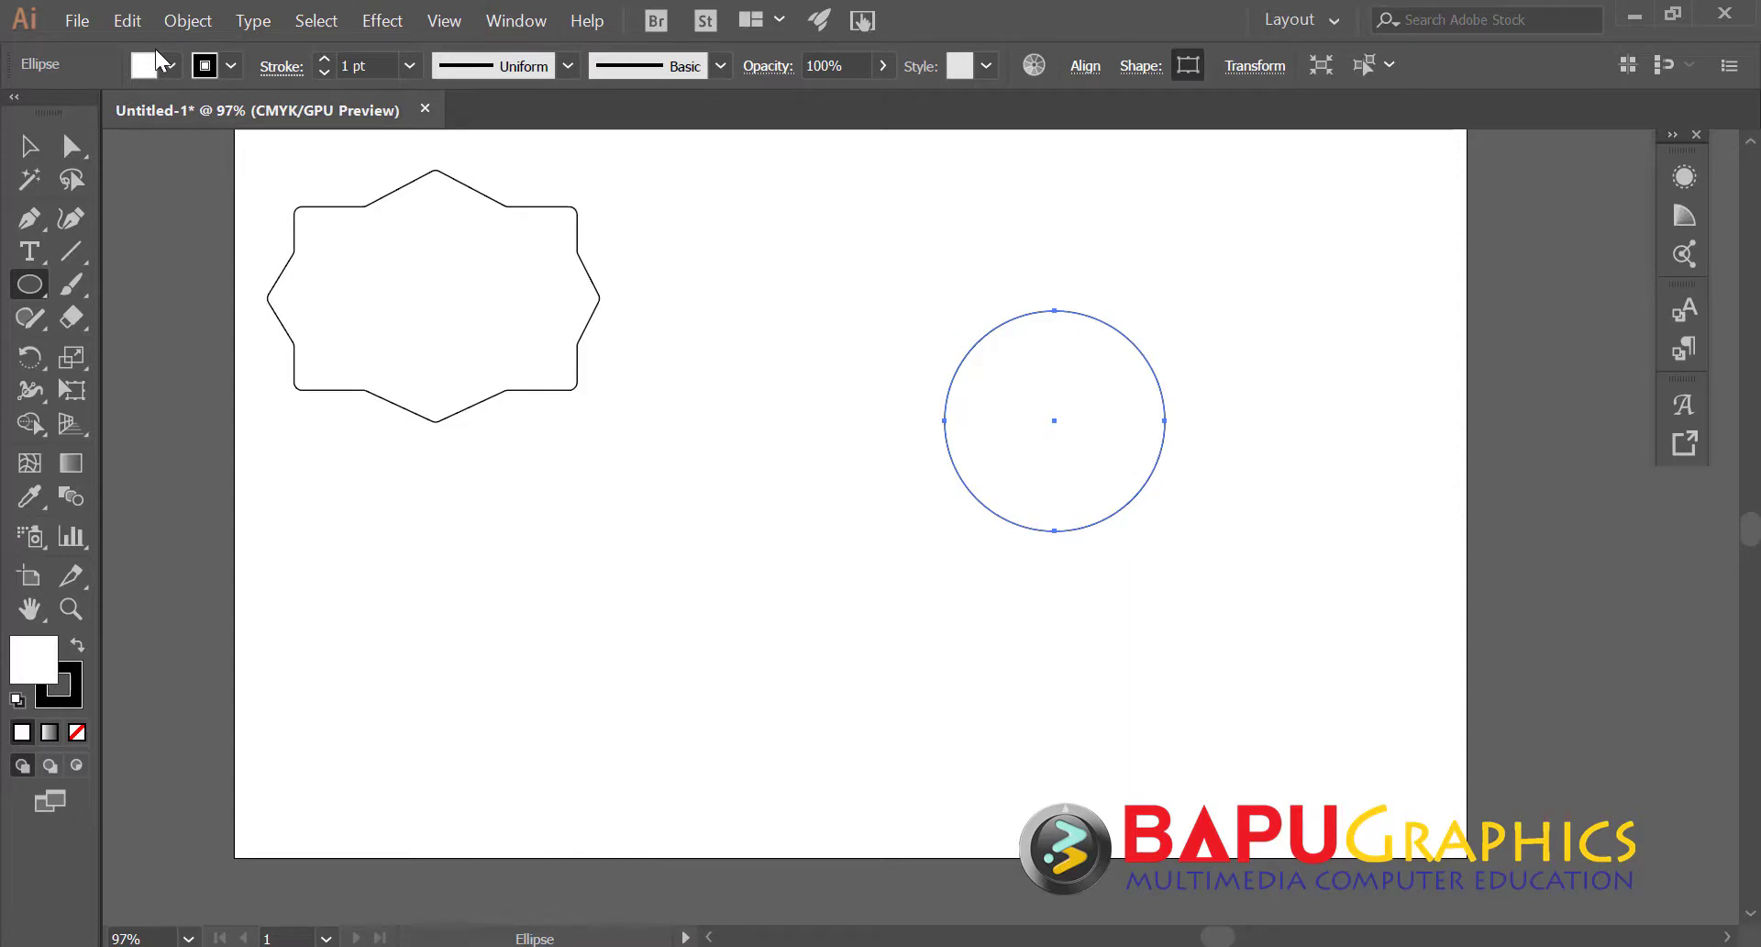
left_click(204, 42)
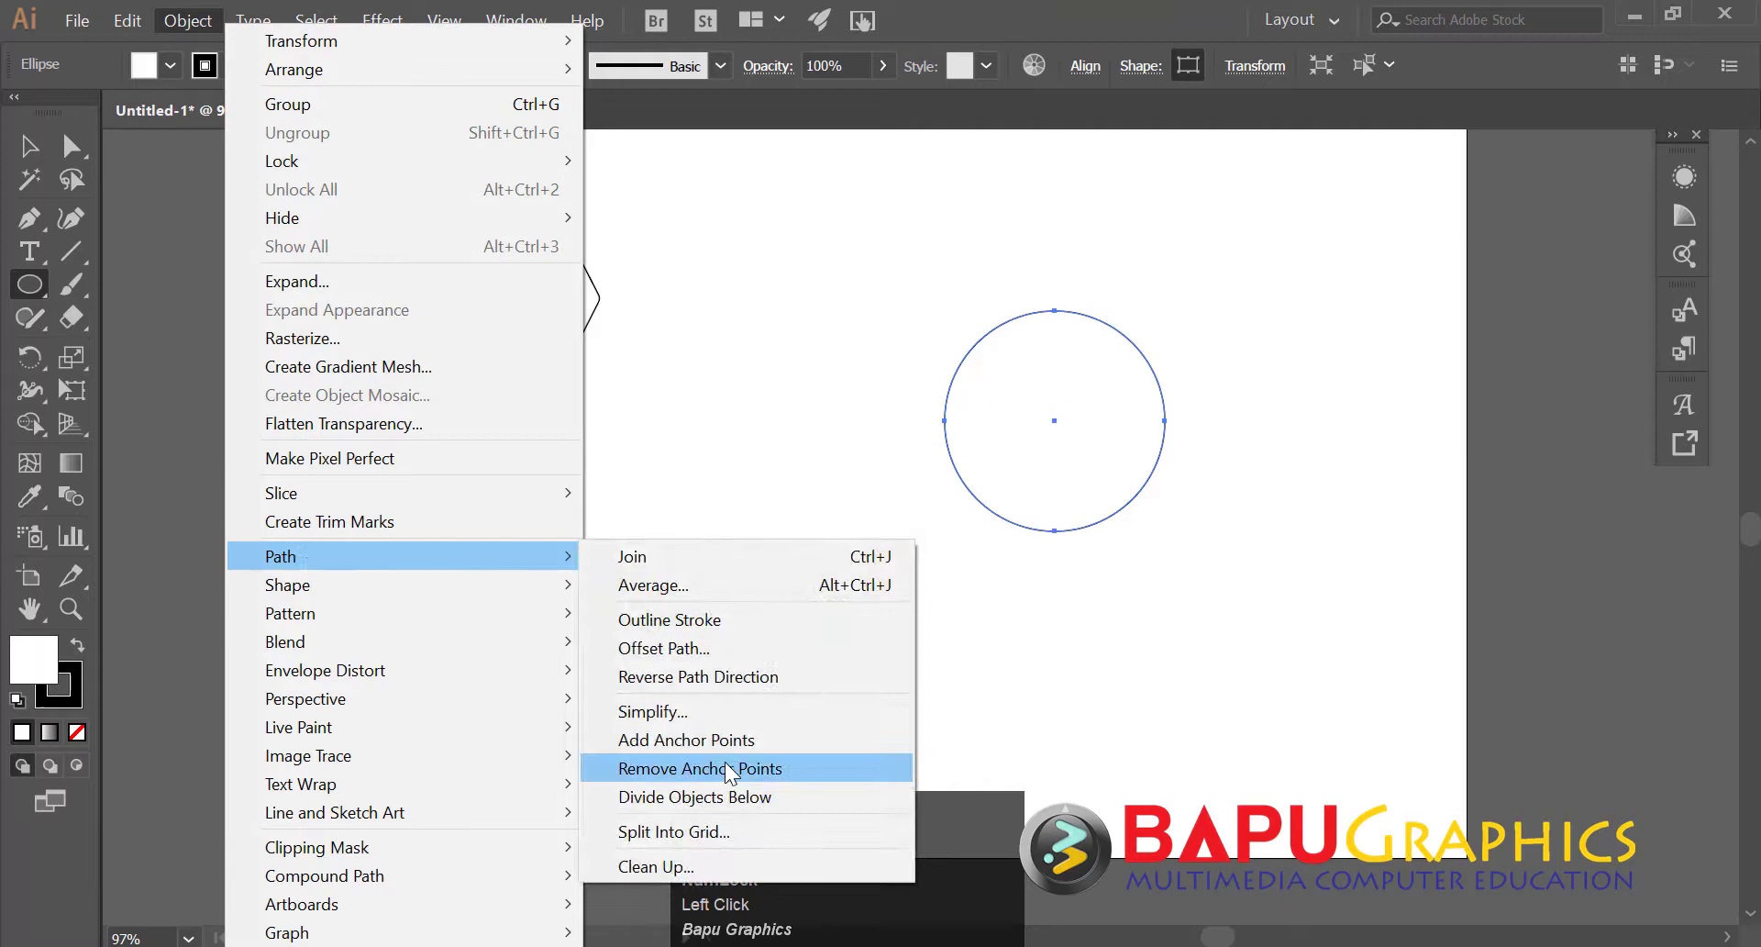
left_click(750, 763)
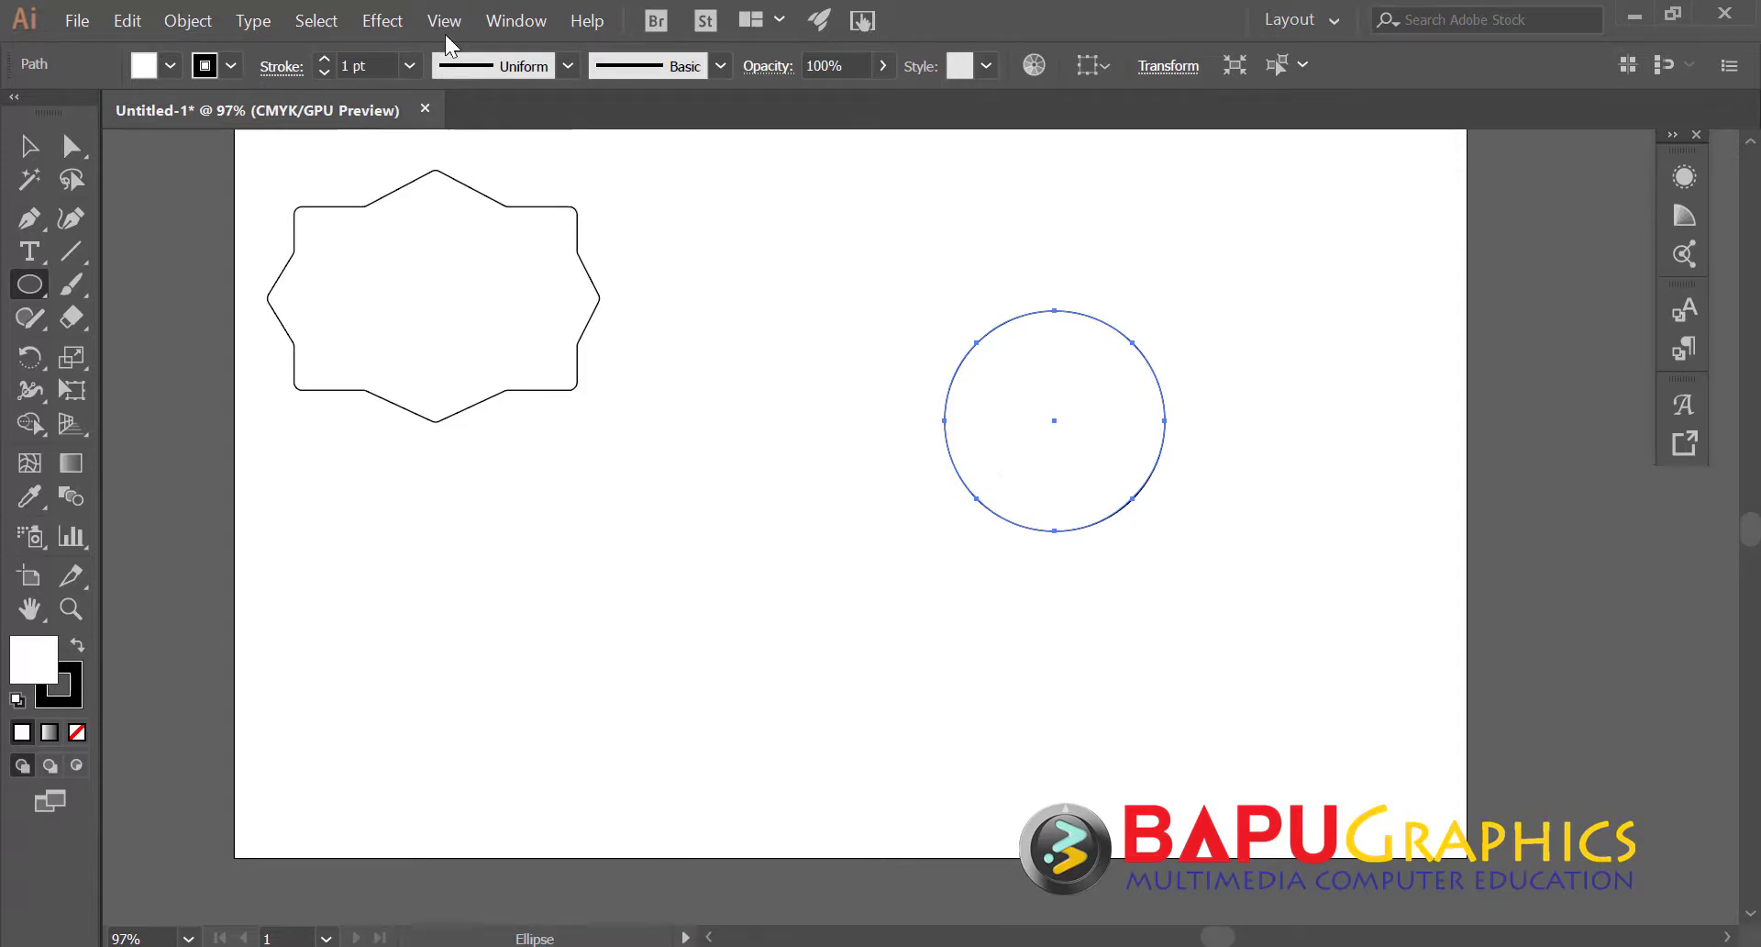
- Apply Pucker & Bloat at about 42% Bloat, turning the circle into an eight-petal flower
left_click(405, 30)
left_click(396, 44)
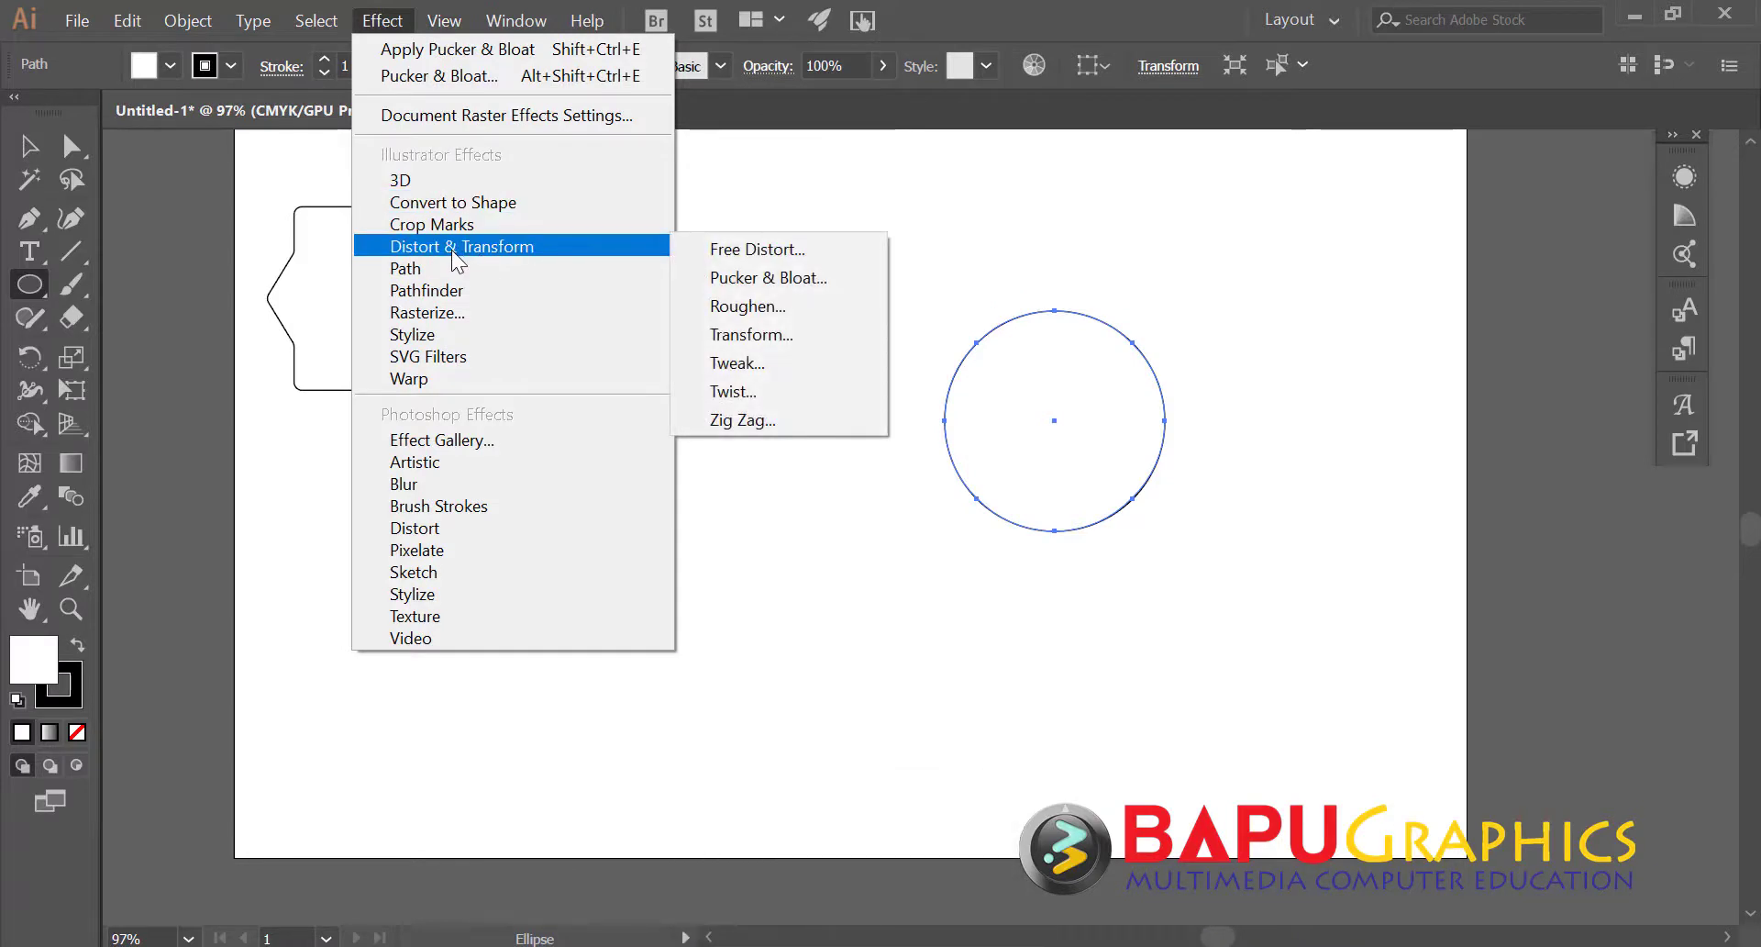
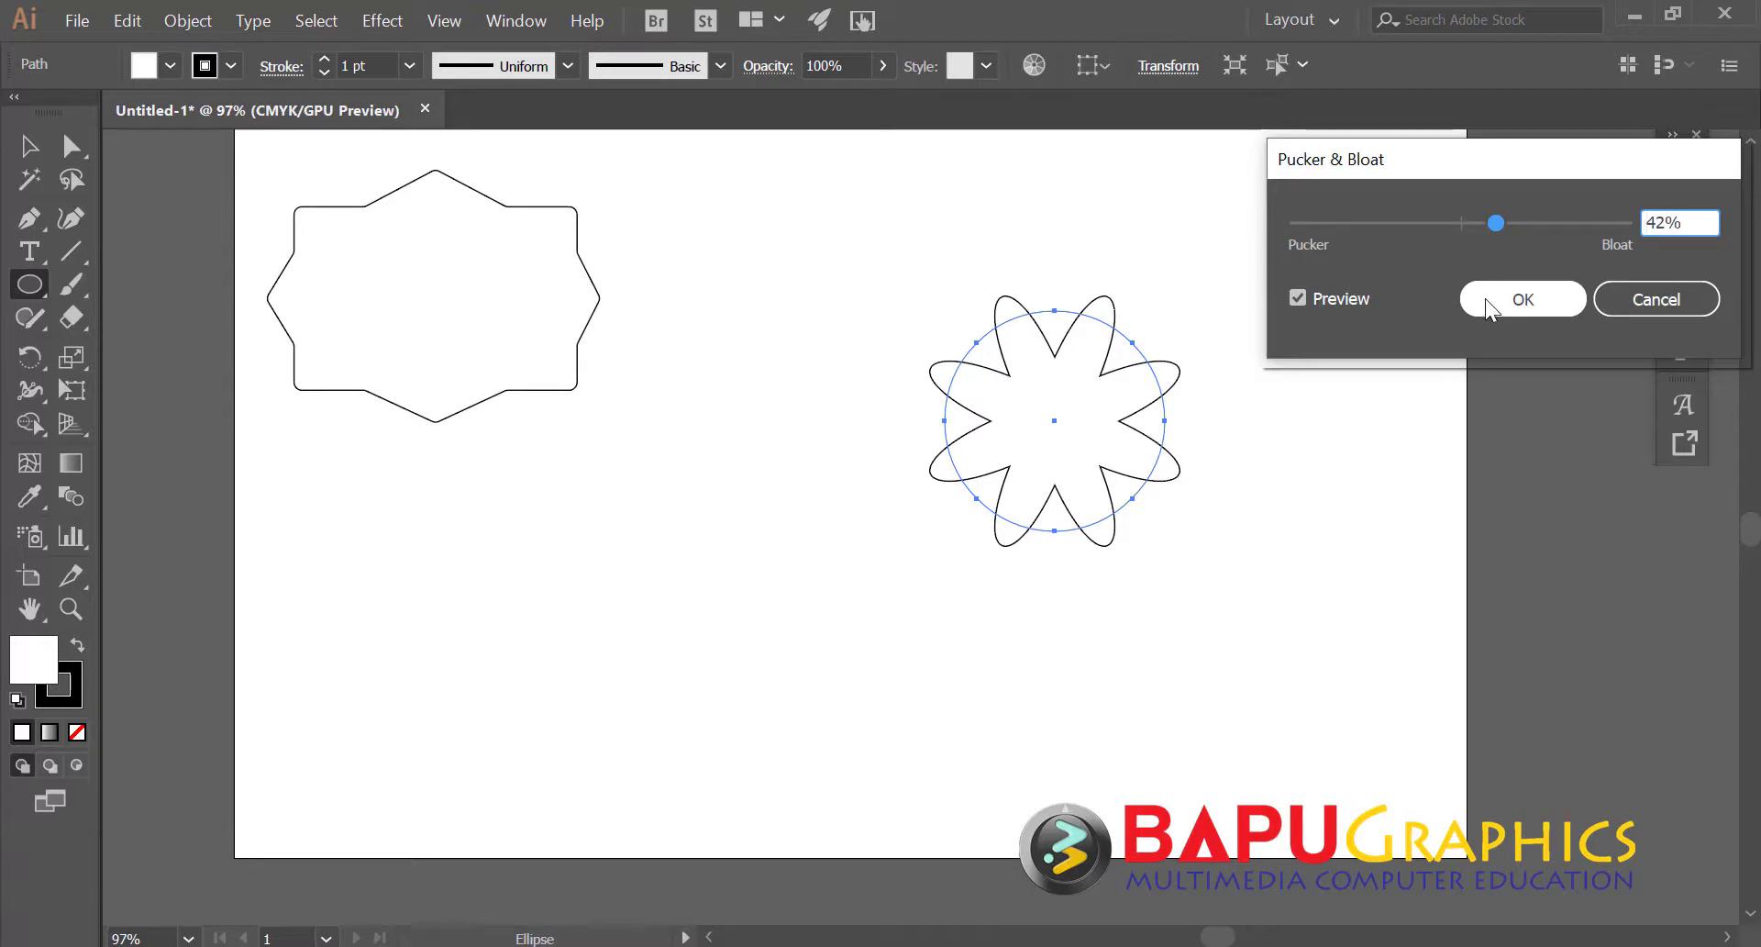
left_click(1493, 314)
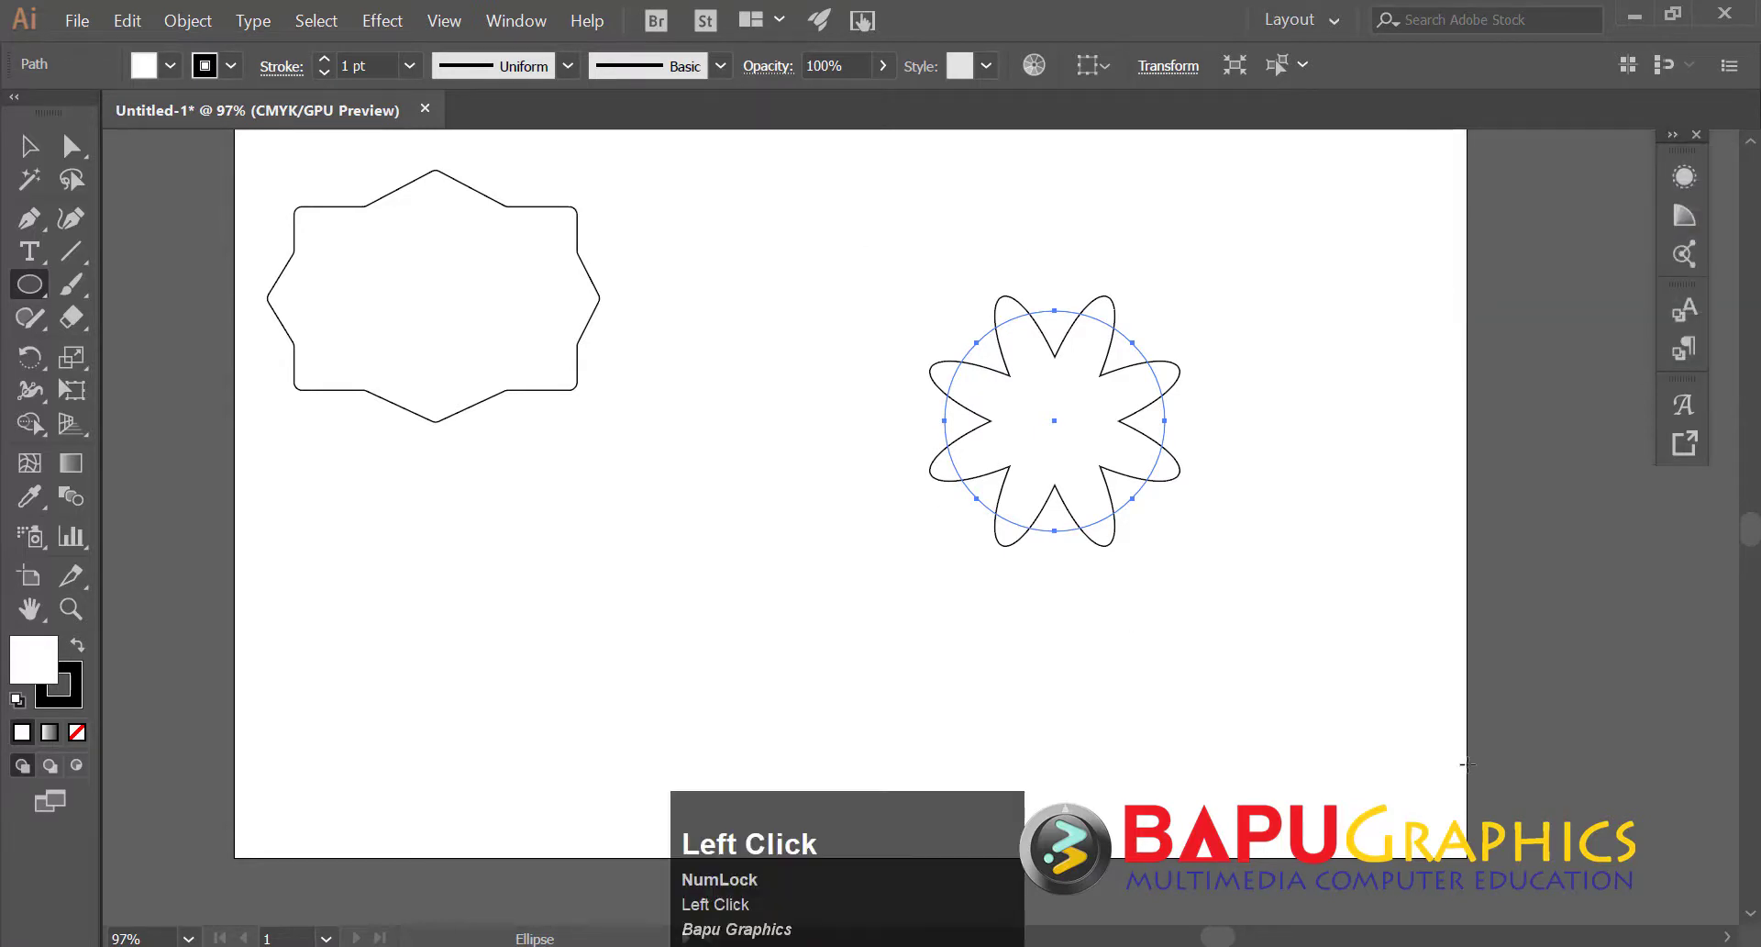
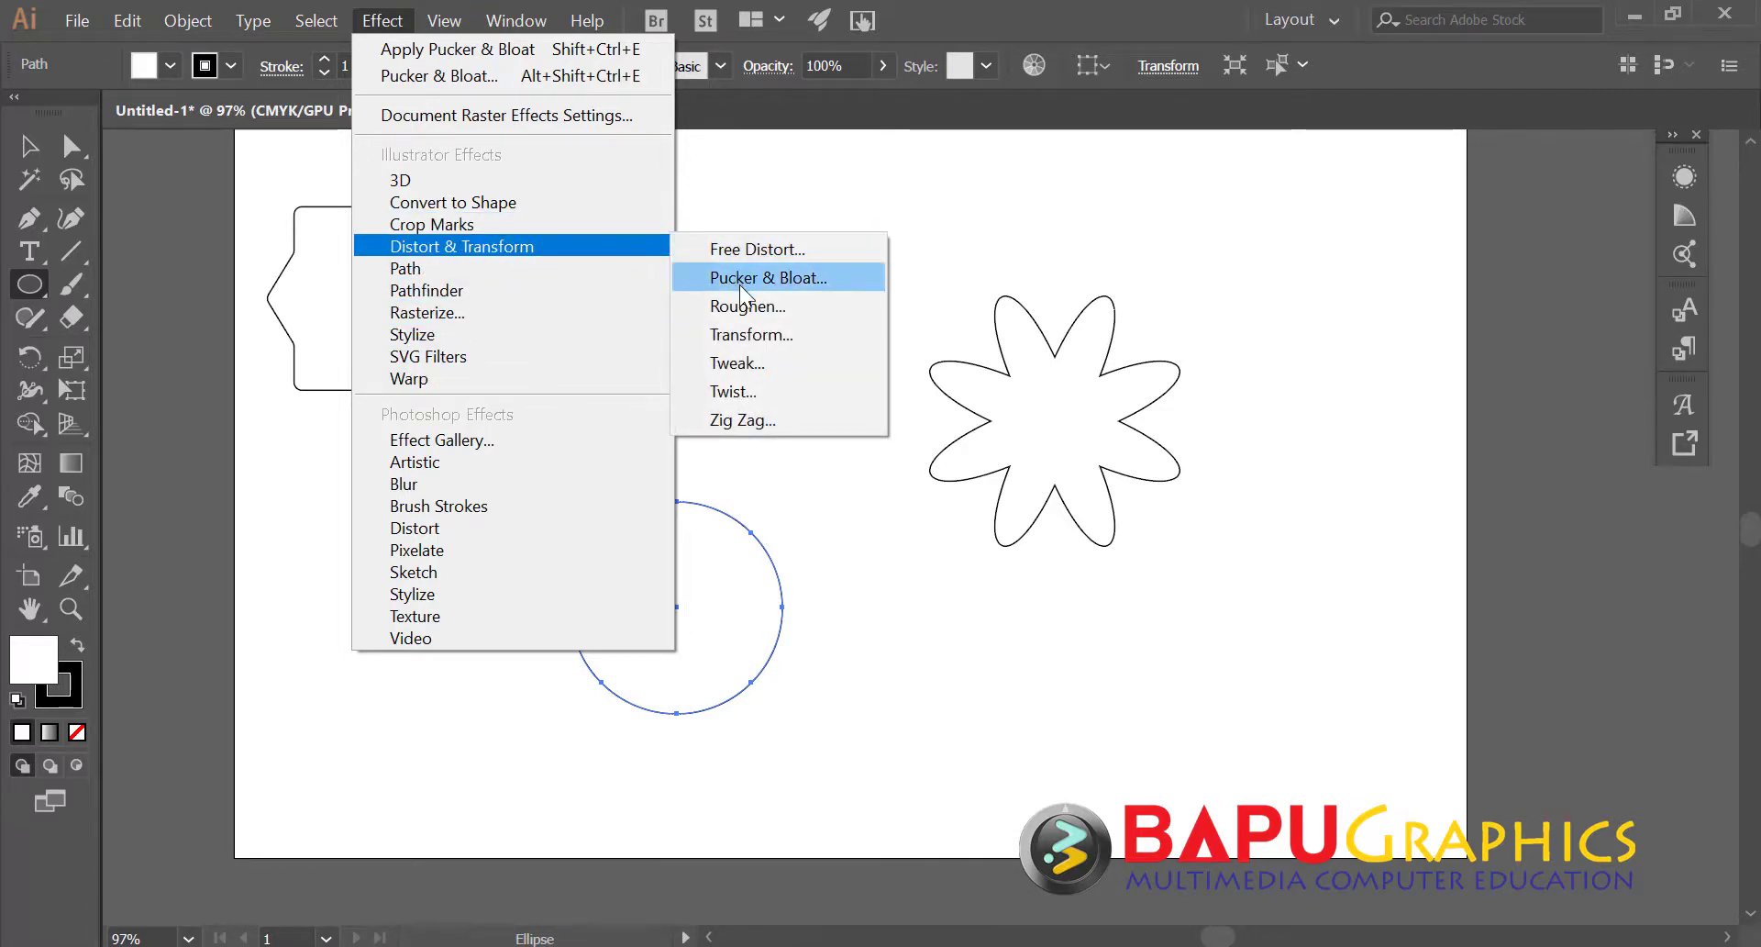
- Pucker the lower circle at about -68% into a spiky eight-point star
left_click_drag(749, 298, 1526, 319)
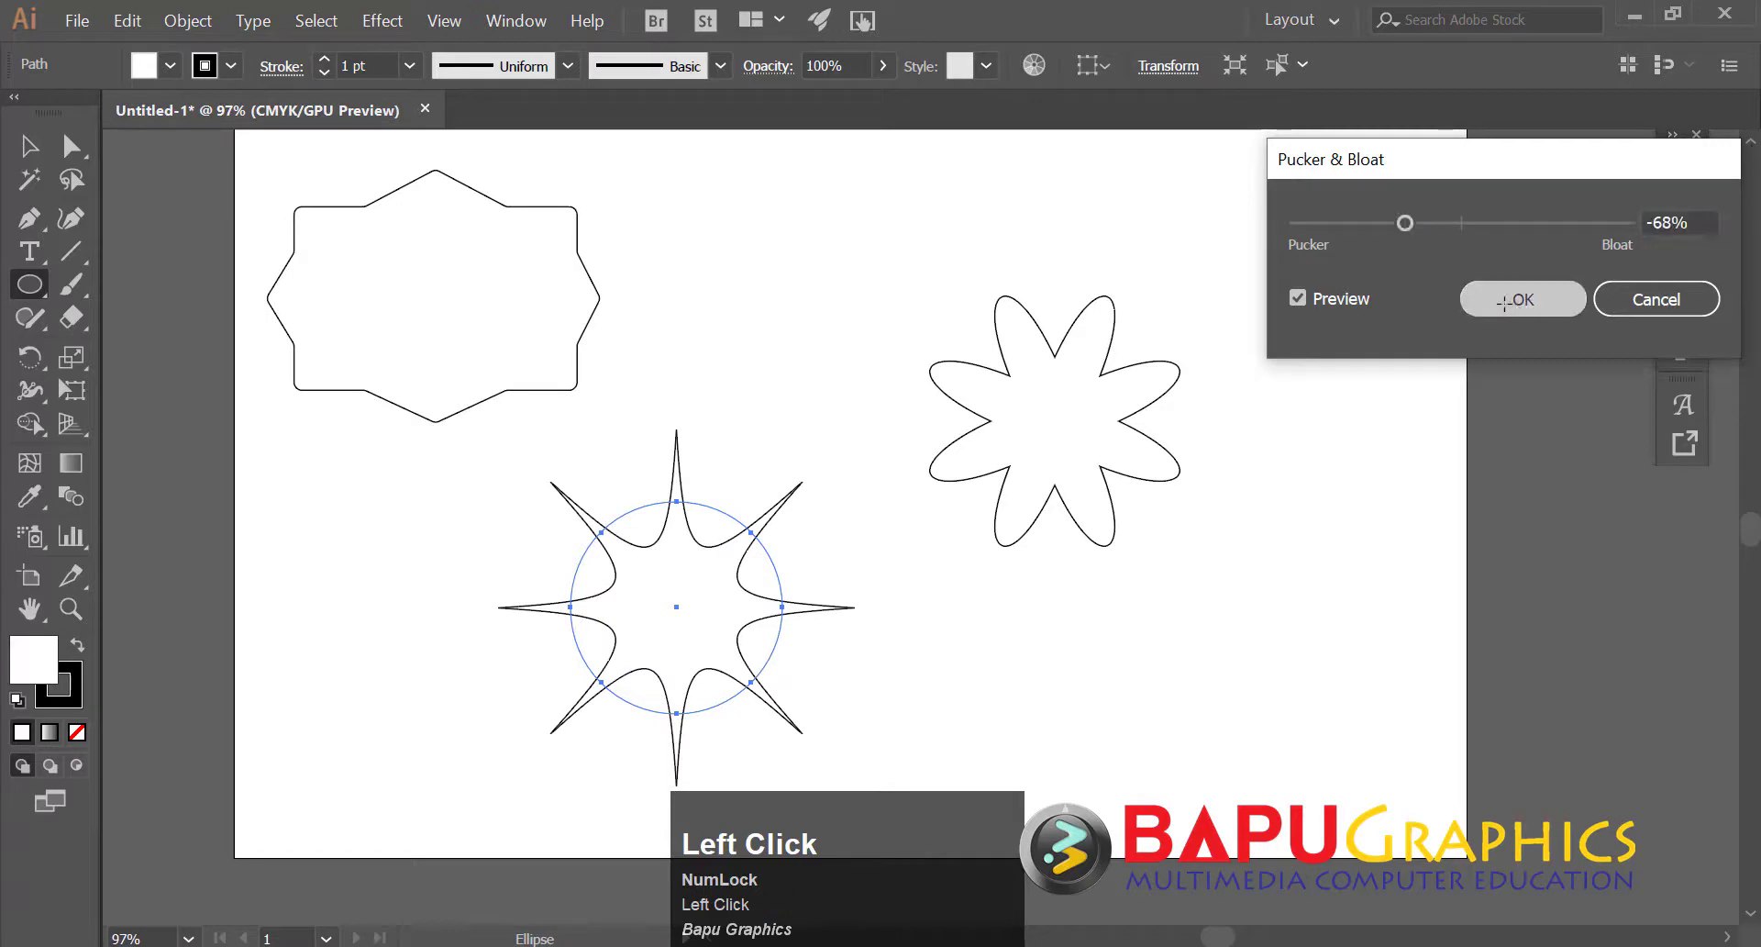